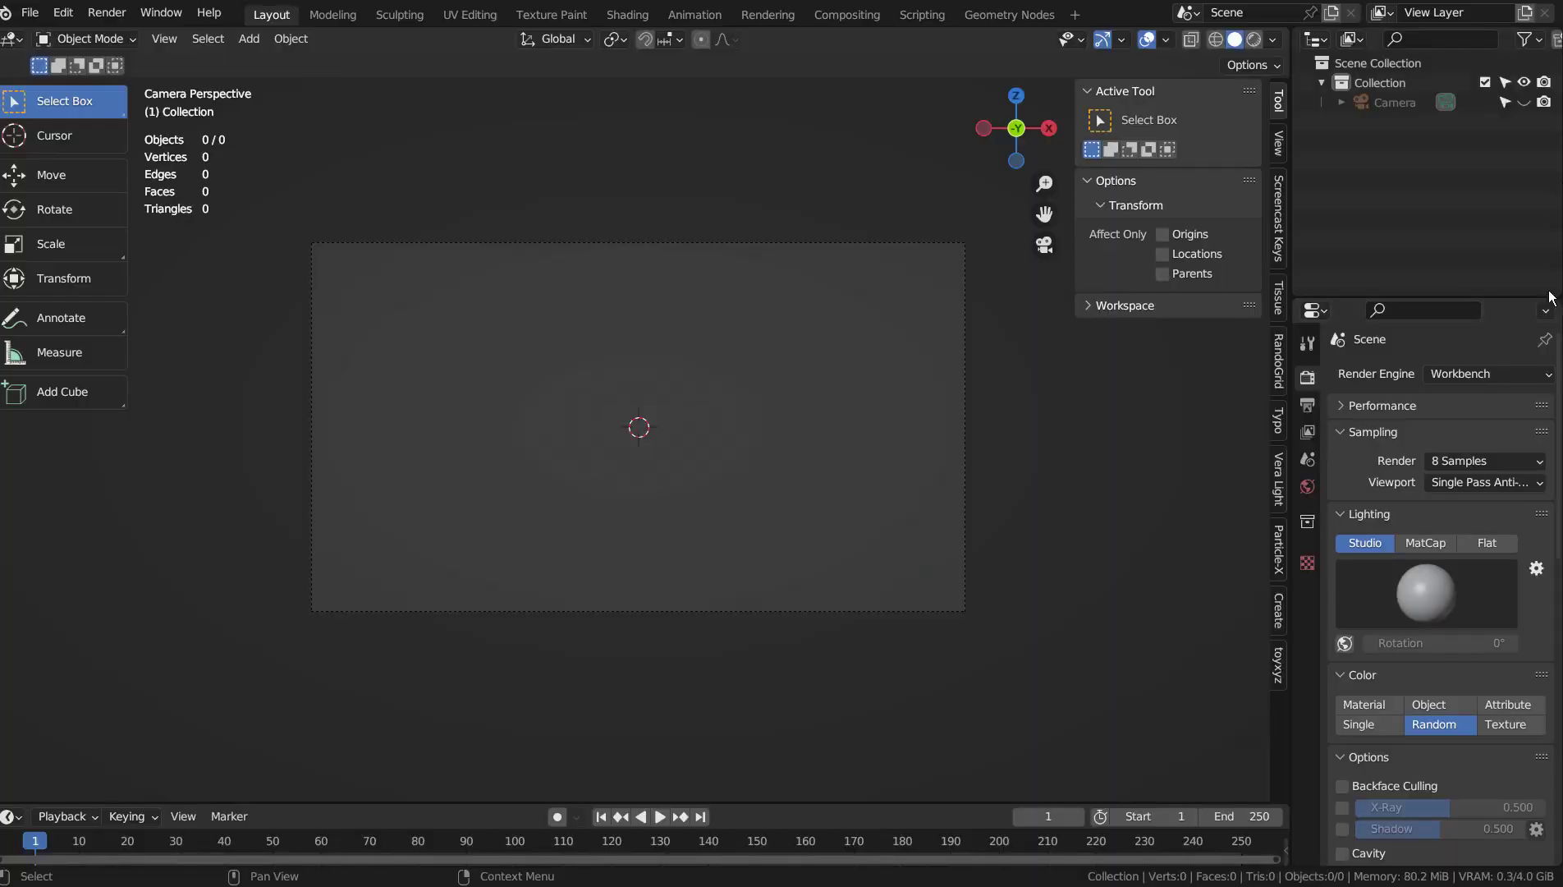
Switch the render engine to Eevee and bring up the Add menu to insert a Plane mesh.
left_click(1503, 390)
left_click(679, 421)
key("shift+a")
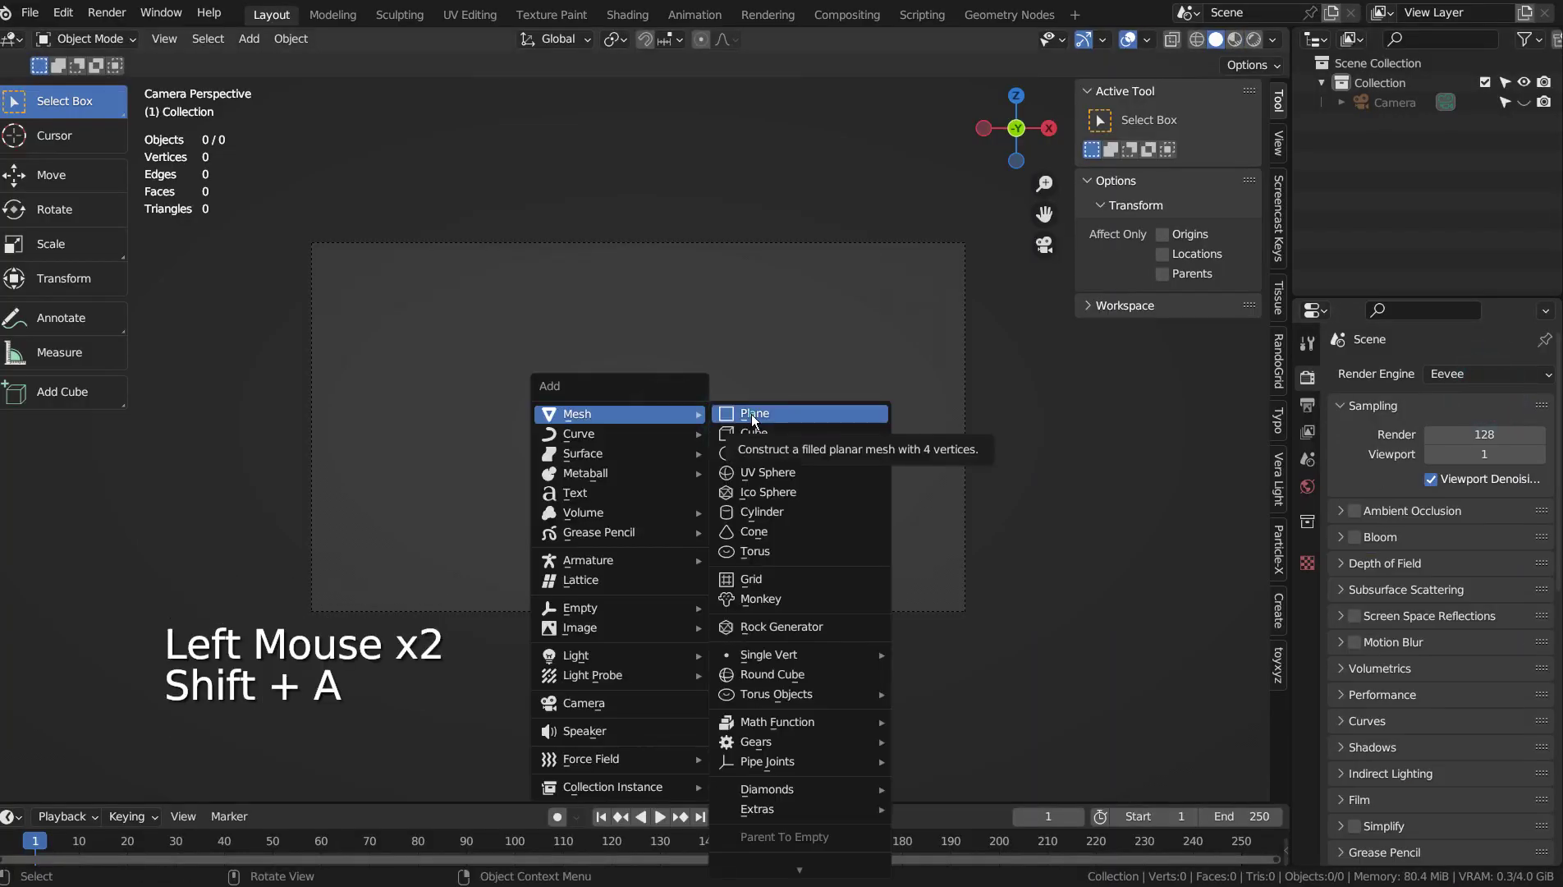